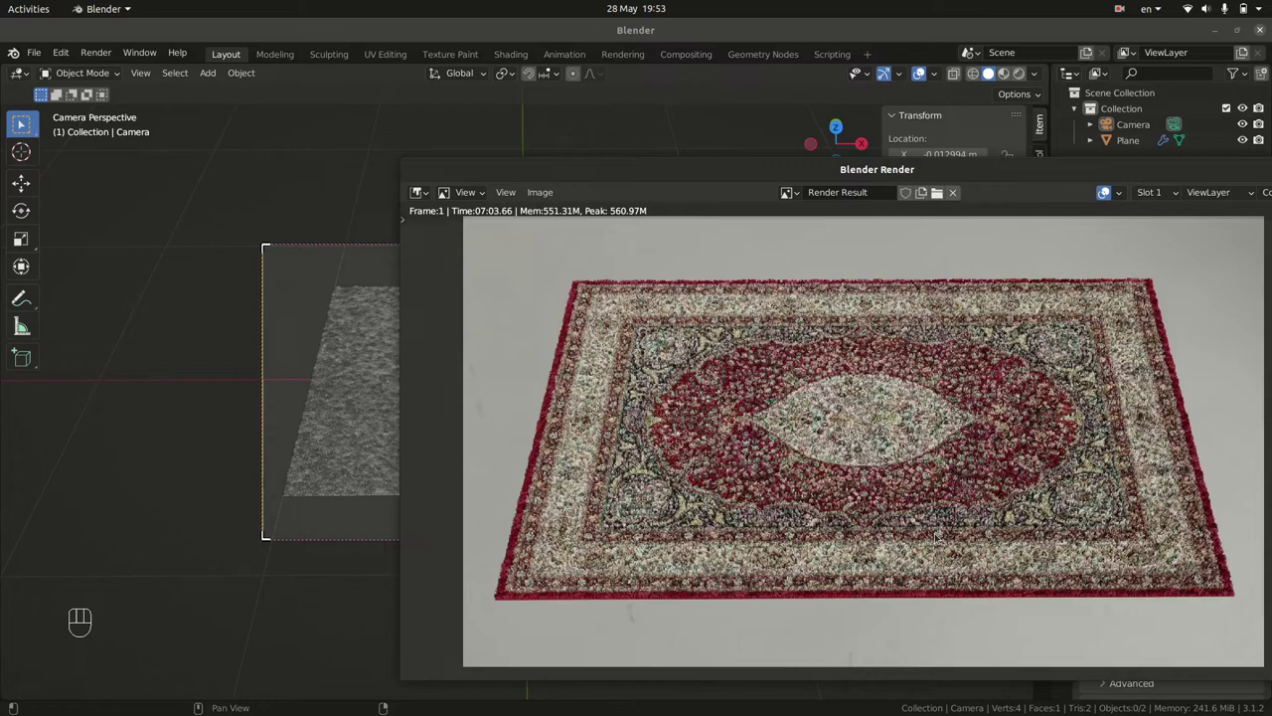
Step: Bring up the Add menu in the empty scene to reach the mesh shapes
key(KP_1)
key(shift+a)
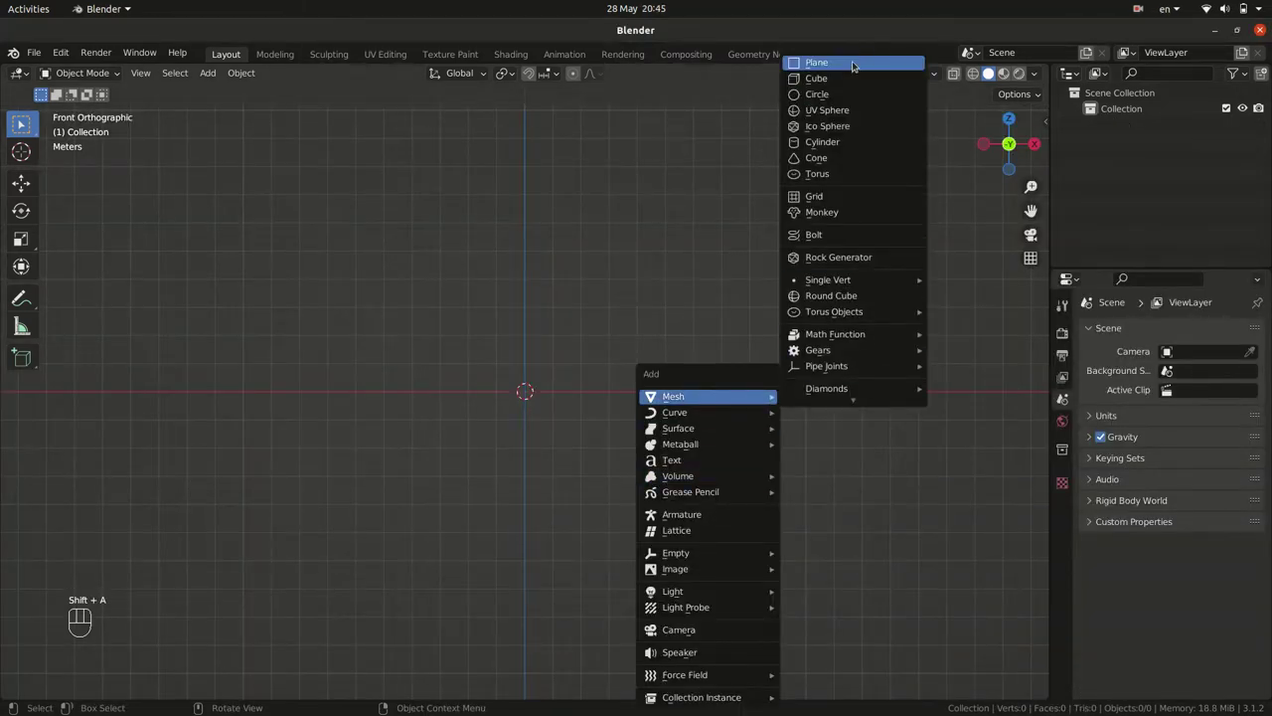
Step: Add a plane and scale it along X to 0.618 into a rug-like rectangle
key(KP_7)
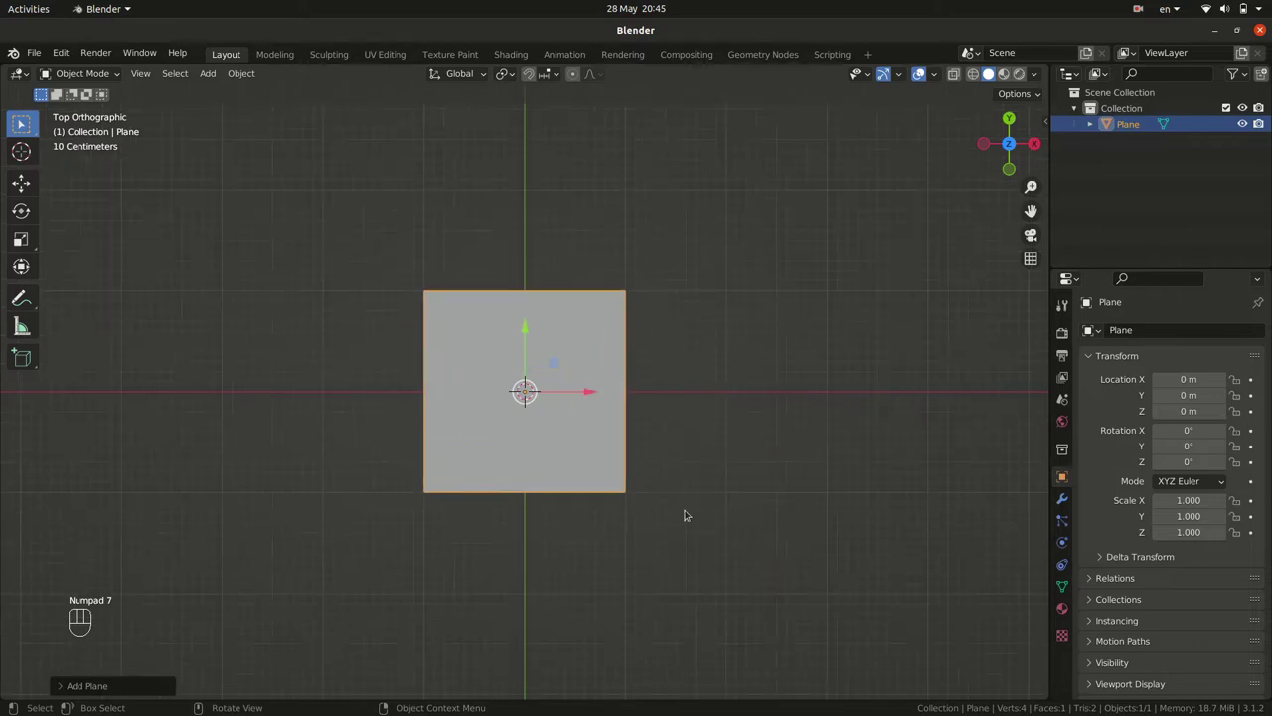
key(s)
key(x)
click(629, 467)
drag(685, 491, 731, 428)
Step: Give the plane a new material from Material Properties
click(1068, 615)
click(1182, 401)
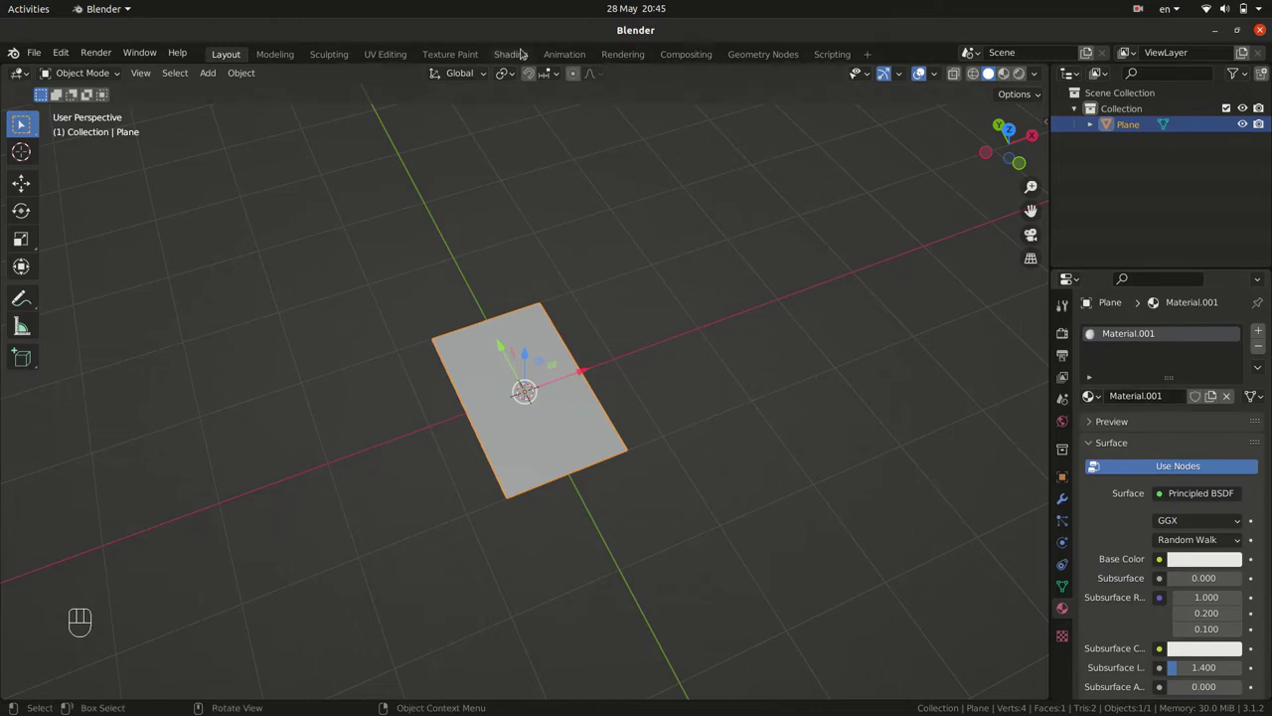
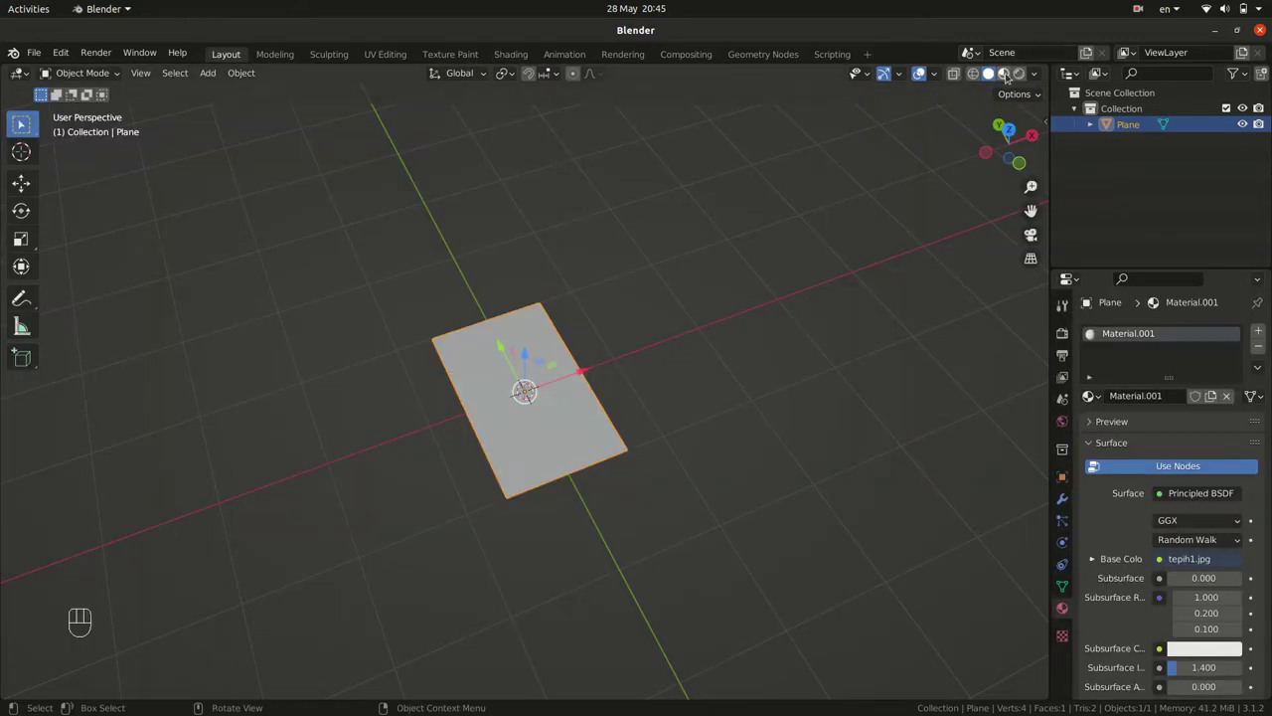
Step: With the tepih1.jpg rug texture applied, add a Hair particle system to the plane
middle_click(752, 388)
drag(741, 412, 731, 354)
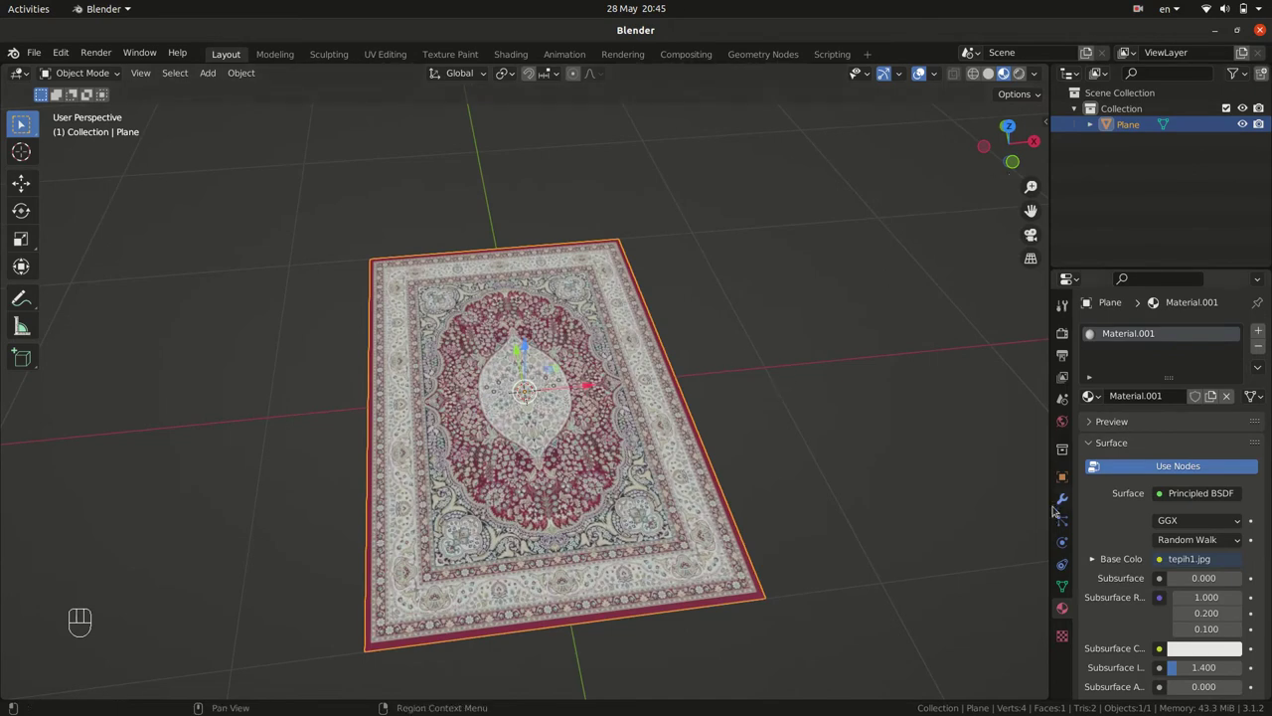
click(1064, 526)
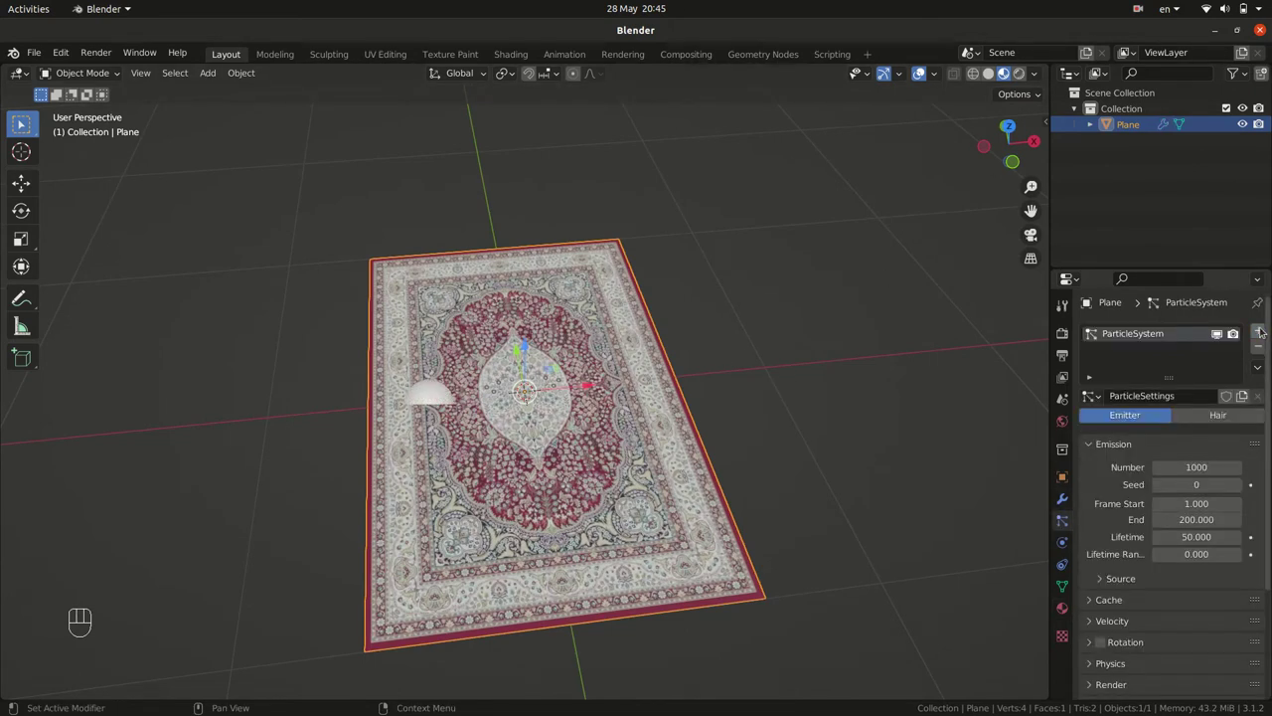
click(1226, 424)
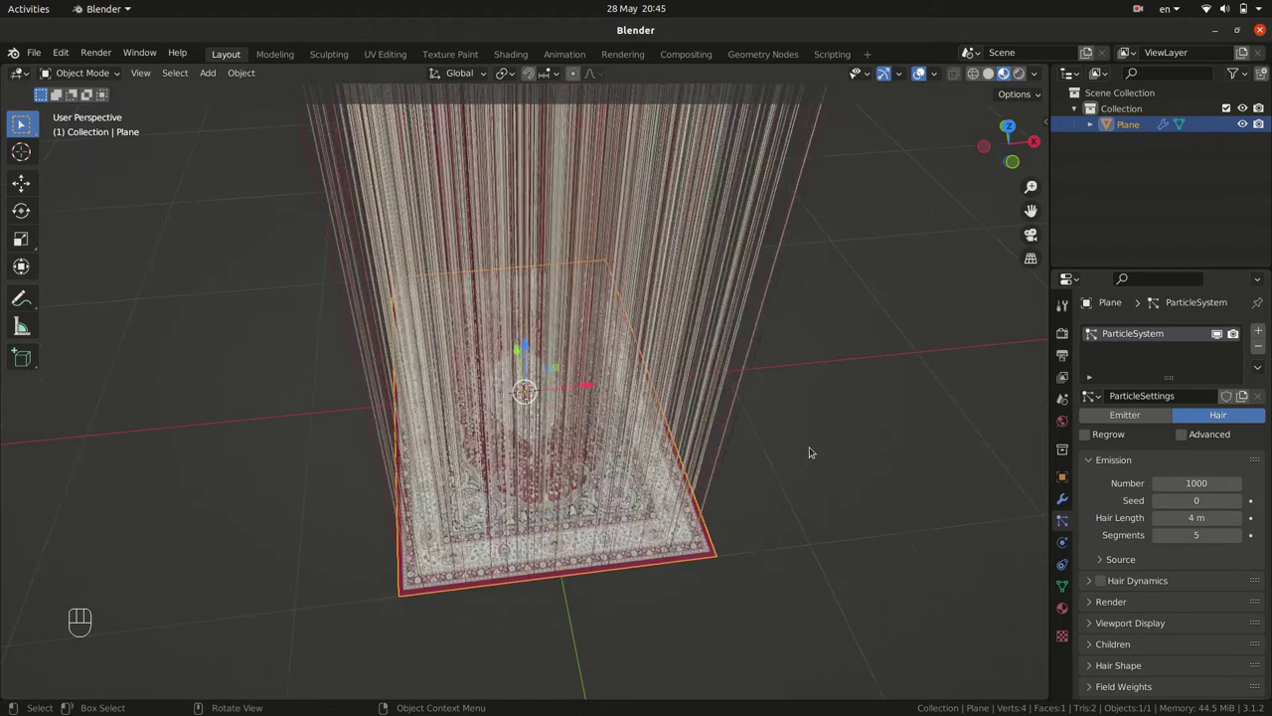
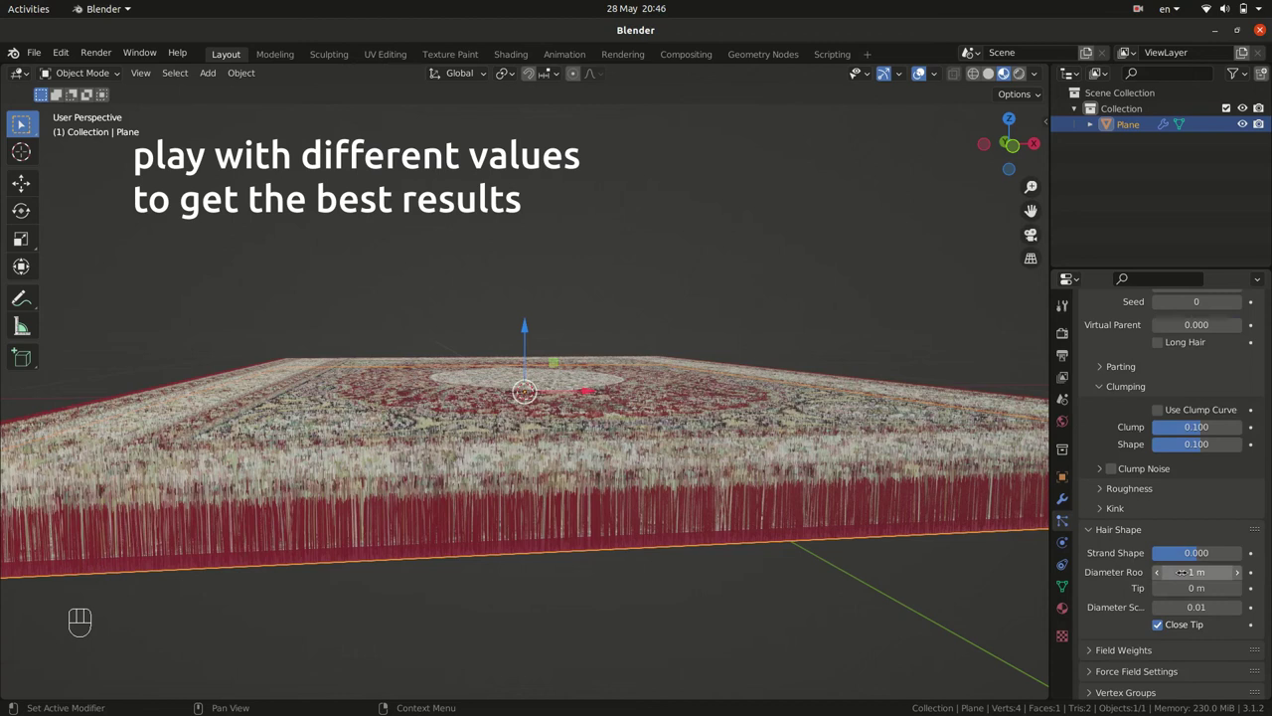
Step: Set the hair strand root diameter to 0.05 m in Hair Shape
click(1117, 565)
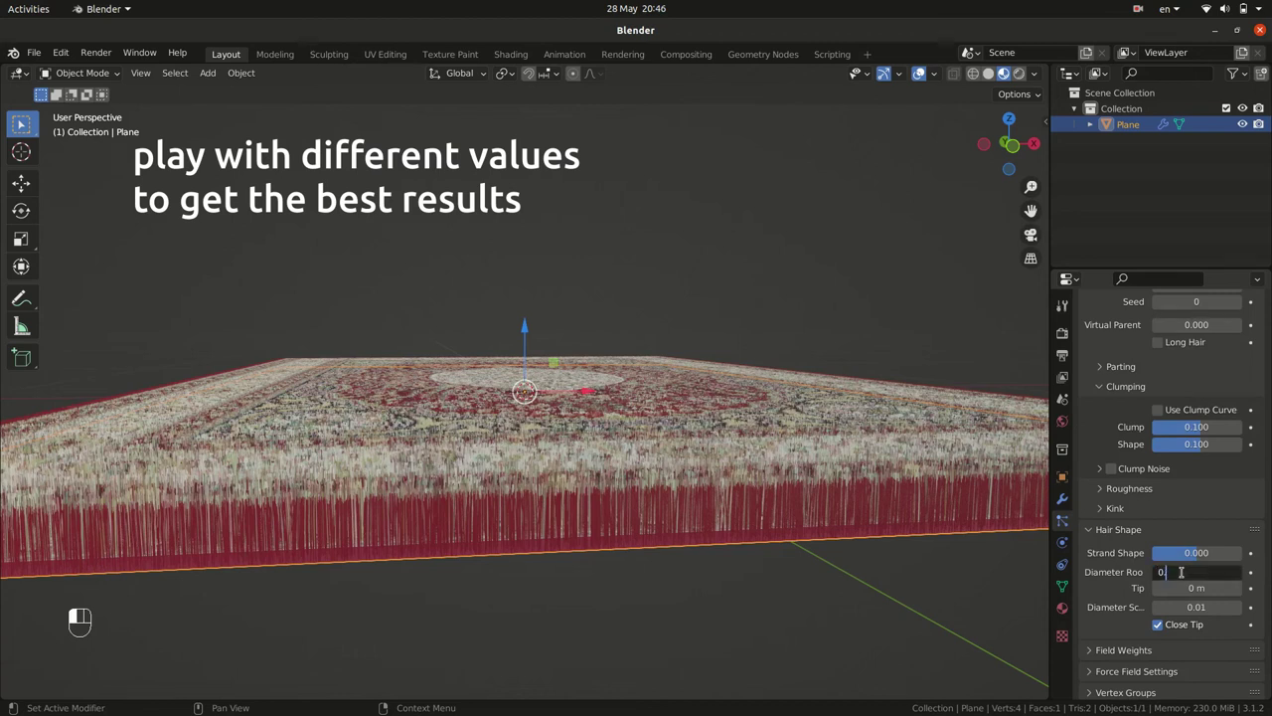
key(BackSpace)
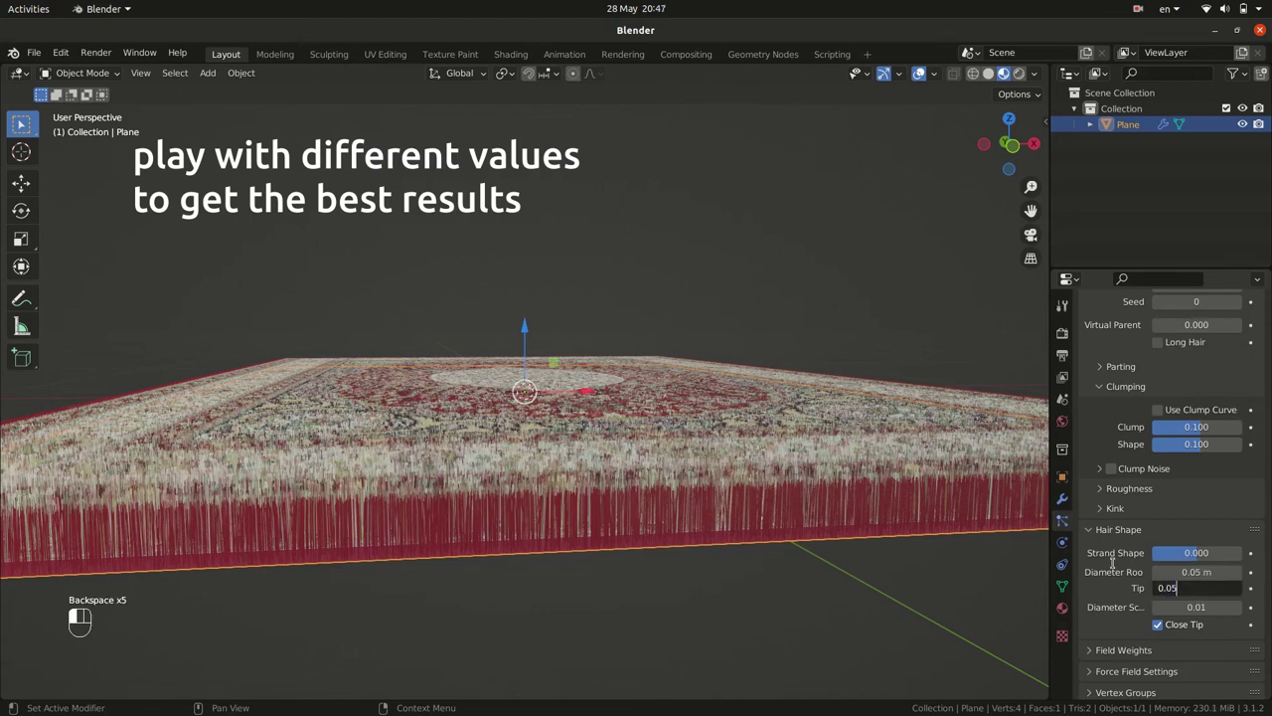